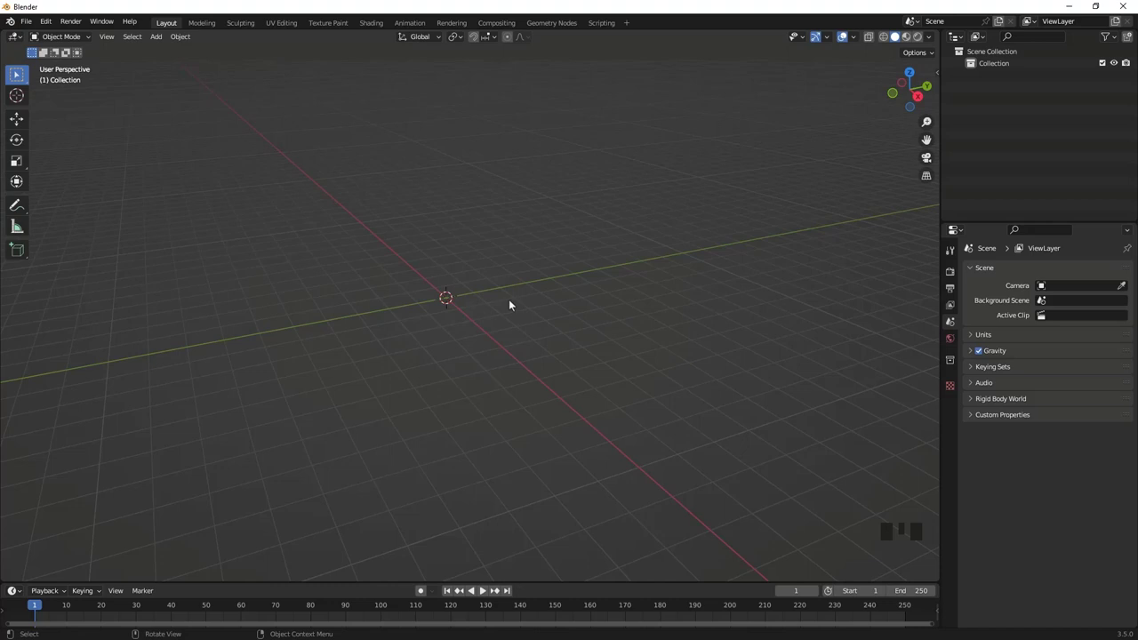
Step: Add a default cube at the origin and view it from the front
left_click_drag(504, 296, 479, 294)
key("shift+a")
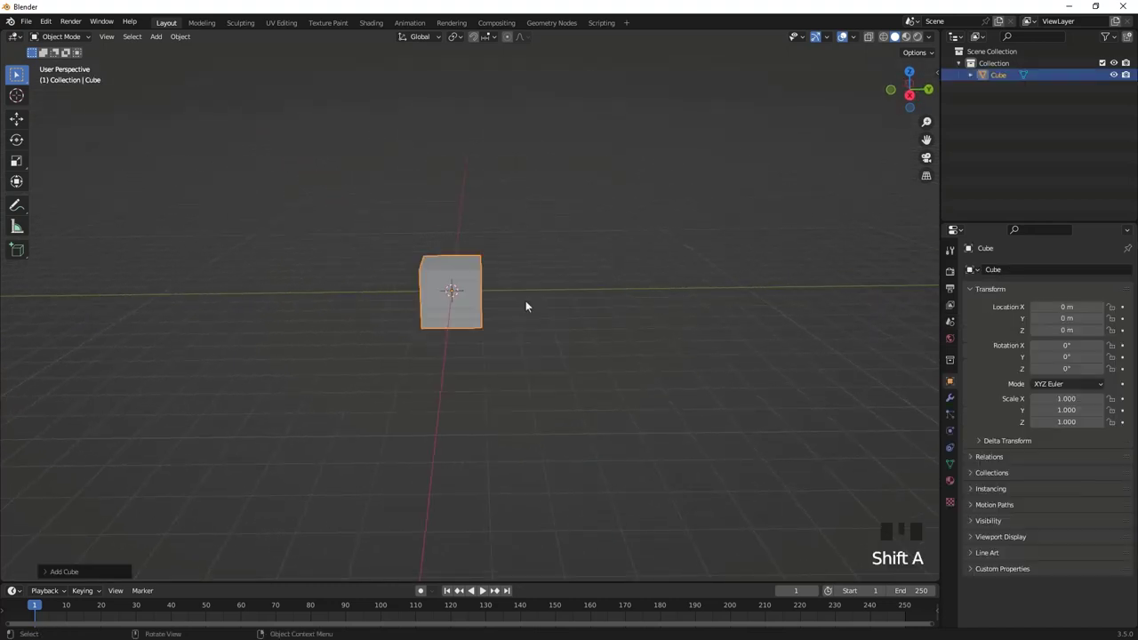
key("KP_1")
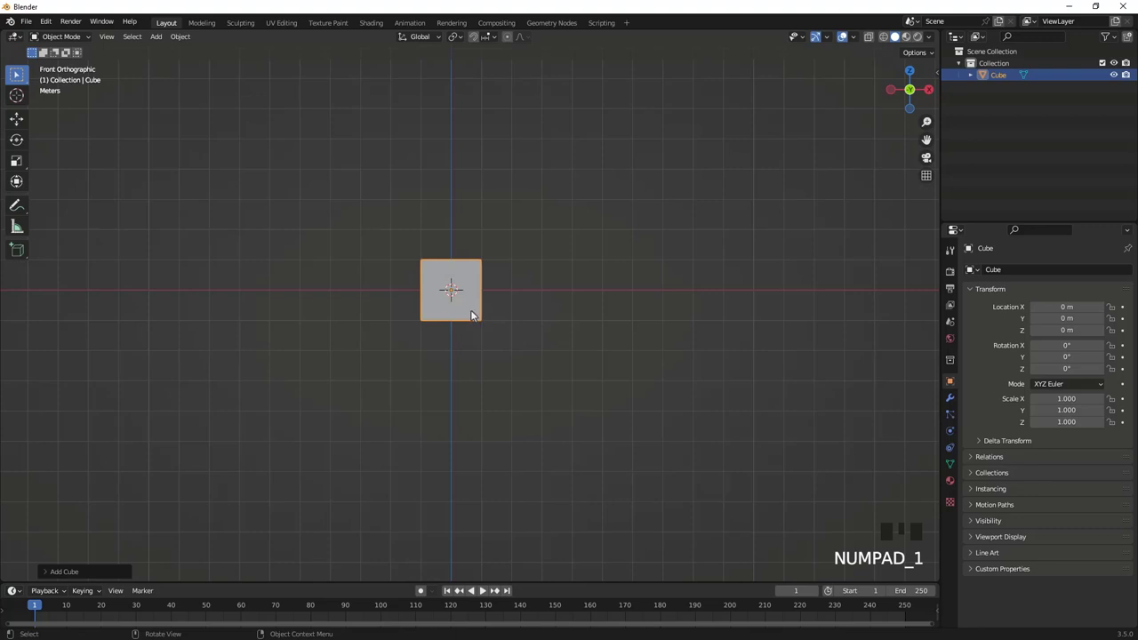
scroll("up", 3)
left_click_drag(509, 260, 497, 314)
Step: Extrude the cube's top face upward into a two-segment block about twice as tall
key("Tab")
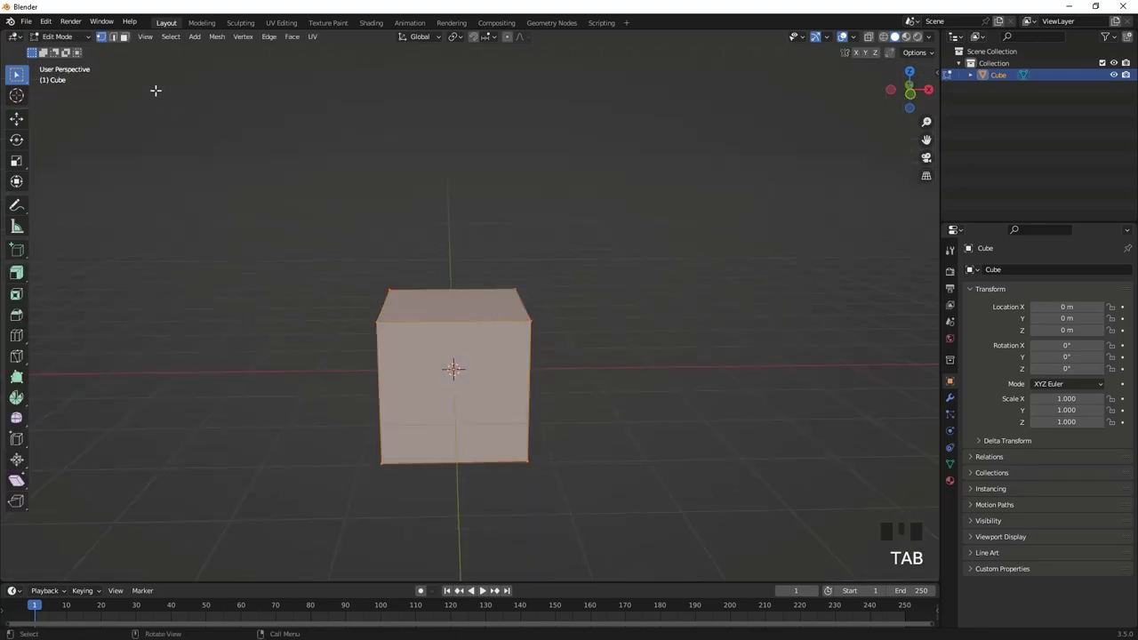
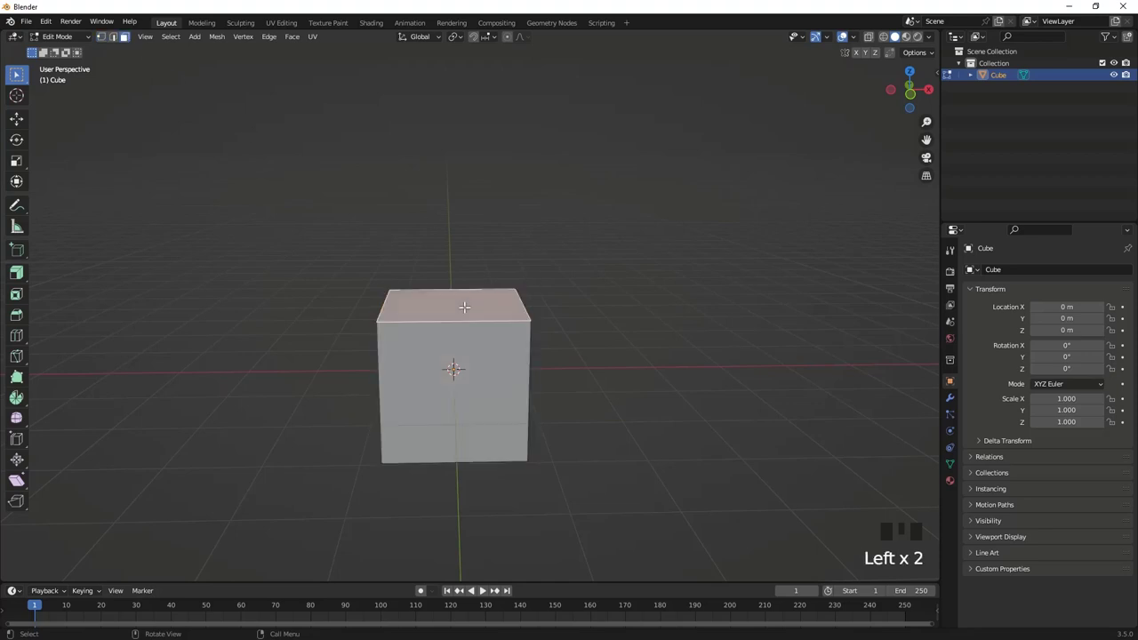
key("e")
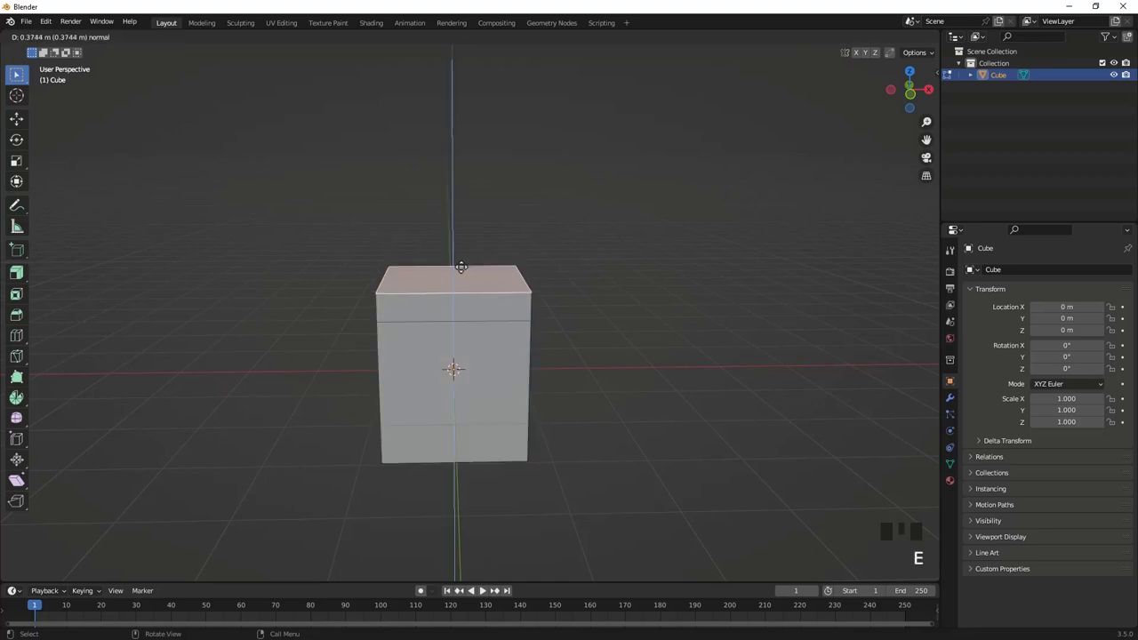
left_click_drag(477, 211, 442, 261)
scroll("down", 3)
left_click_drag(463, 293, 516, 250)
scroll("up", 3)
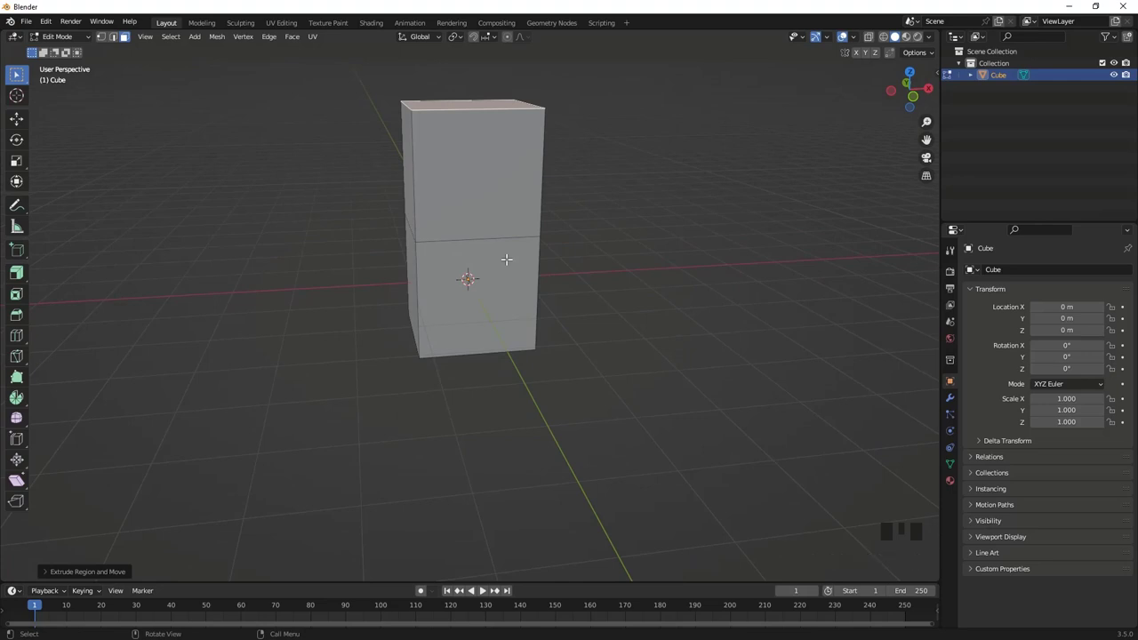
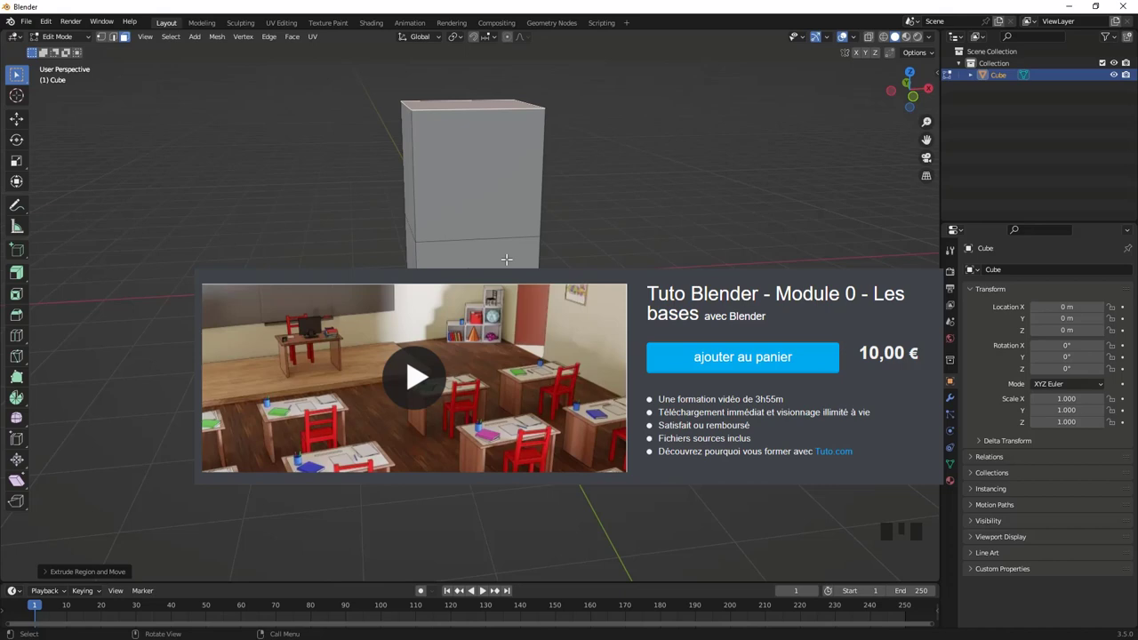
Step: Return to mesh editing and browse the Extrude Region tool's flyout of extrude variants
left_click_drag(543, 318, 376, 296)
key("Tab")
left_click_drag(24, 277, 84, 305)
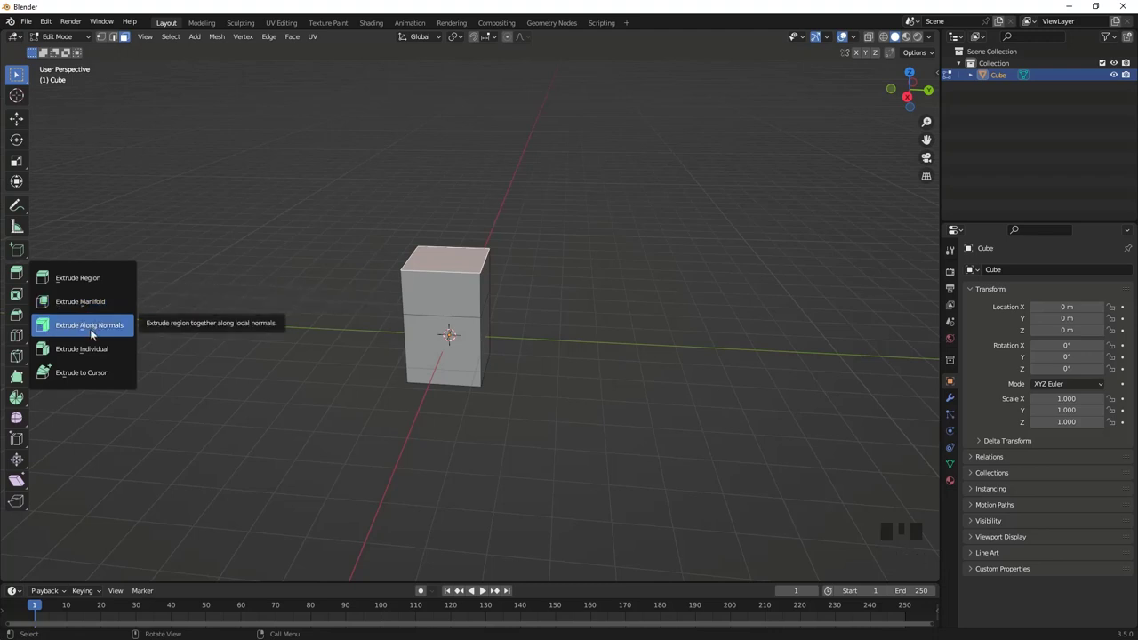
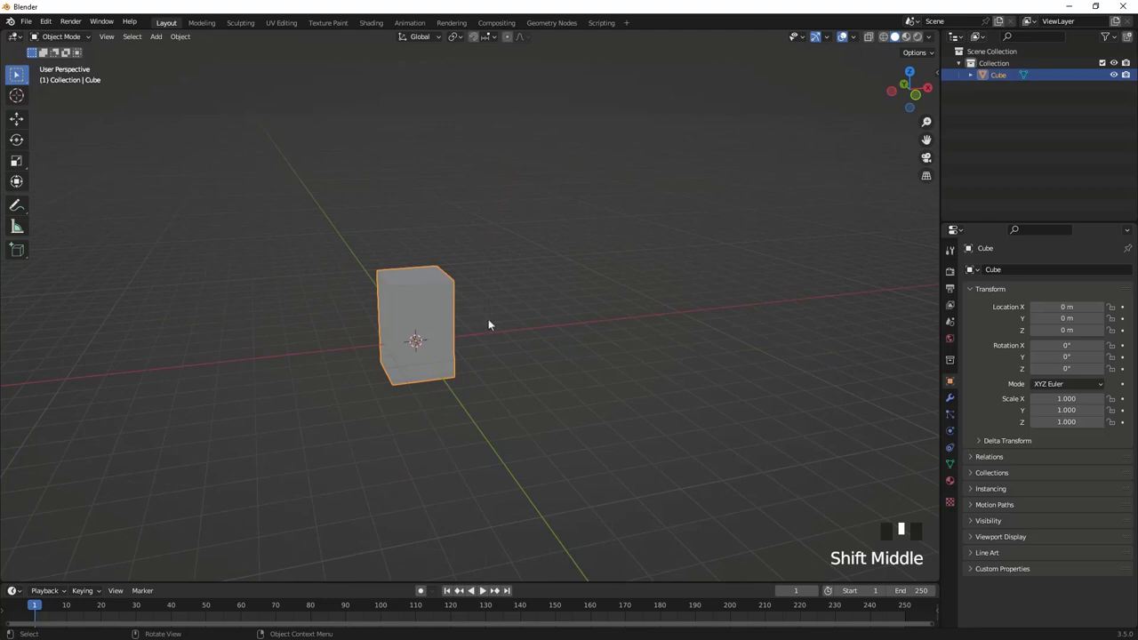
left_click_drag(492, 320, 481, 324)
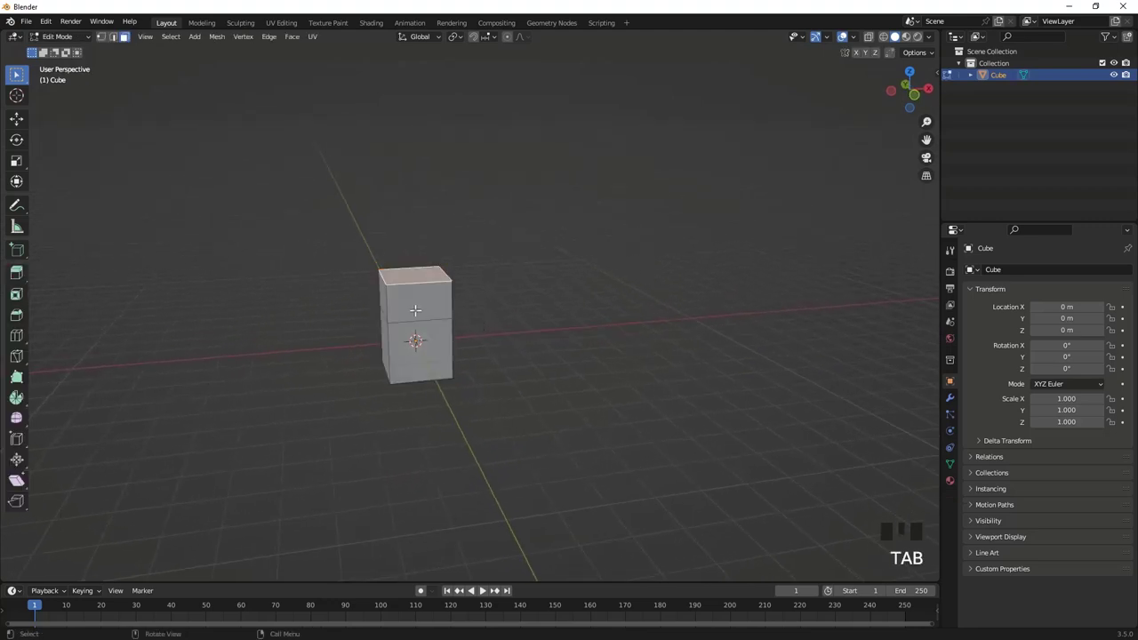
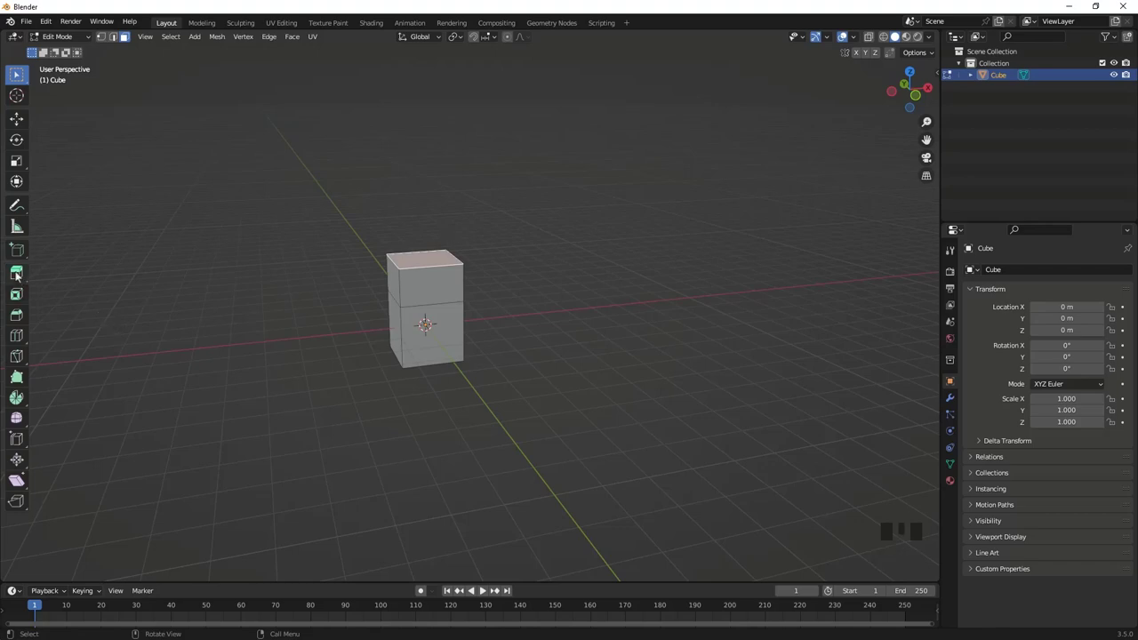
left_click_drag(22, 274, 102, 305)
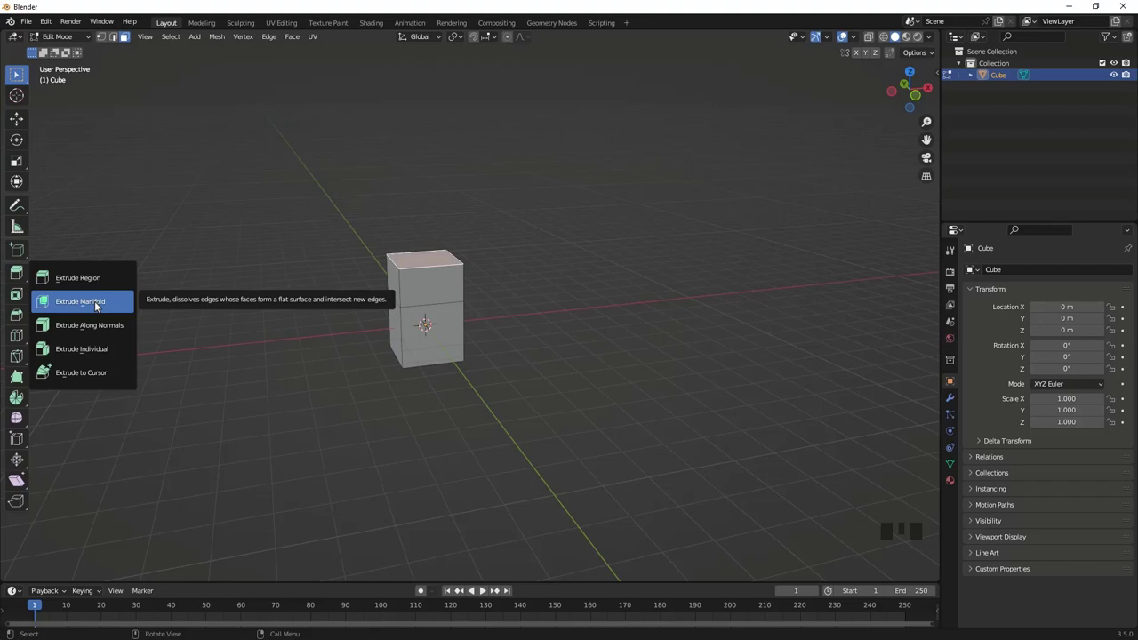
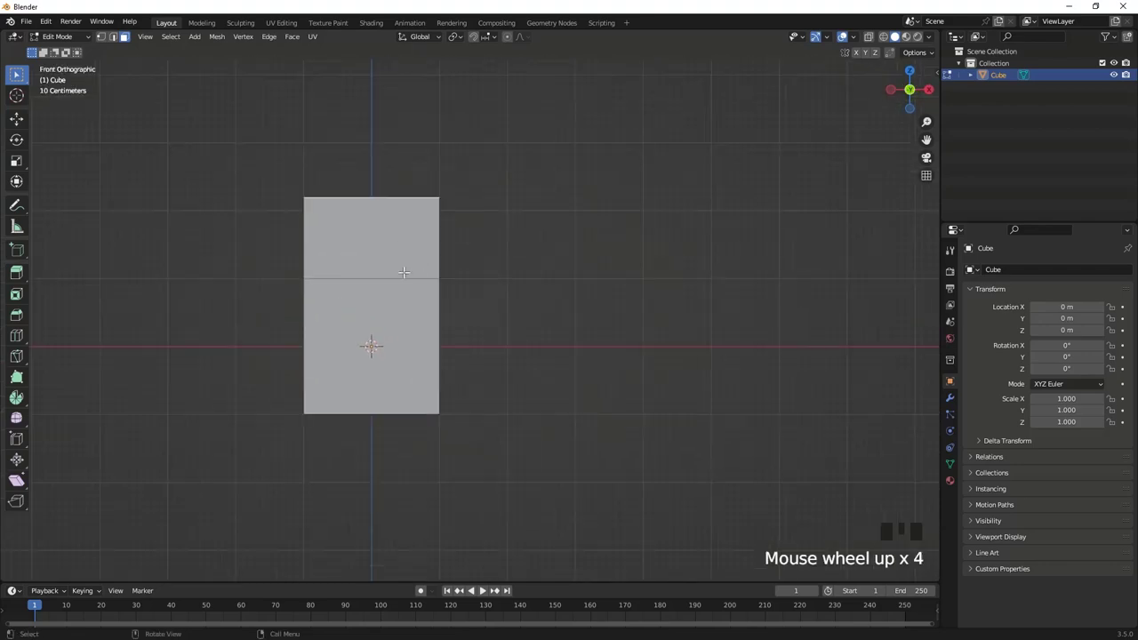
Step: Loop-cut the block lengthwise with three vertical edge loops
key("ctrl+r")
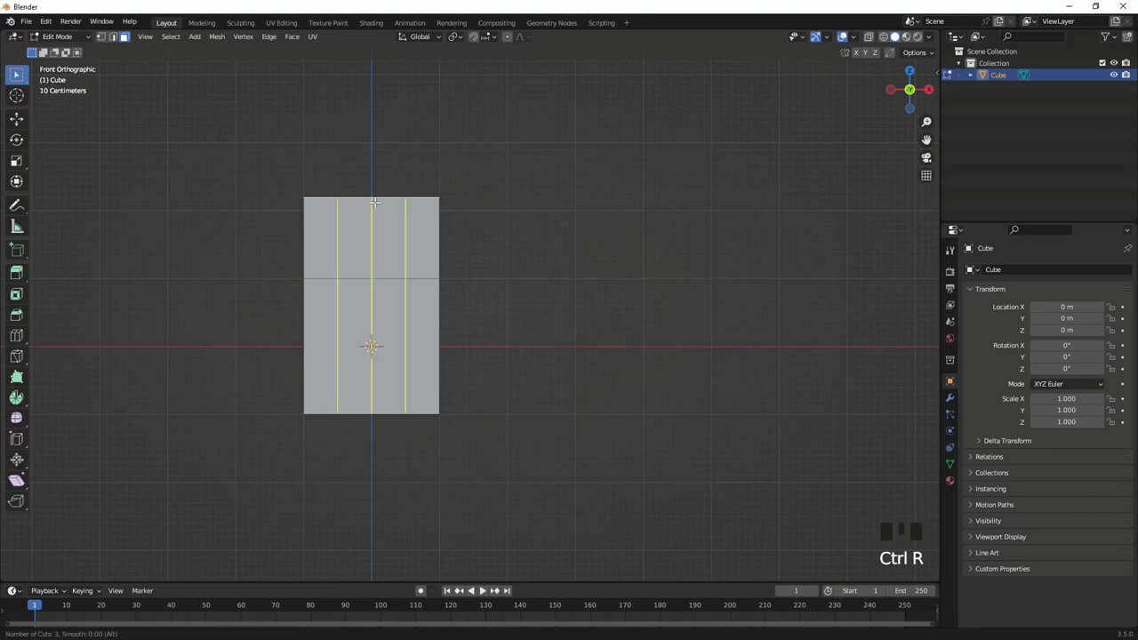
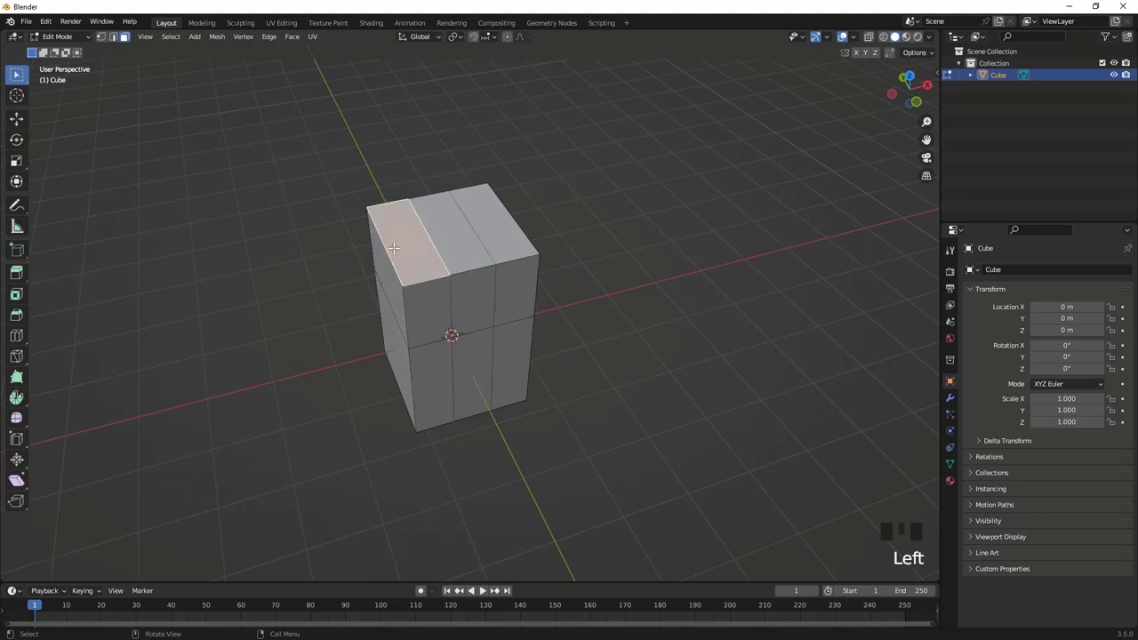
Step: Extrude a top corner face to start curling the block into a hook
key("e")
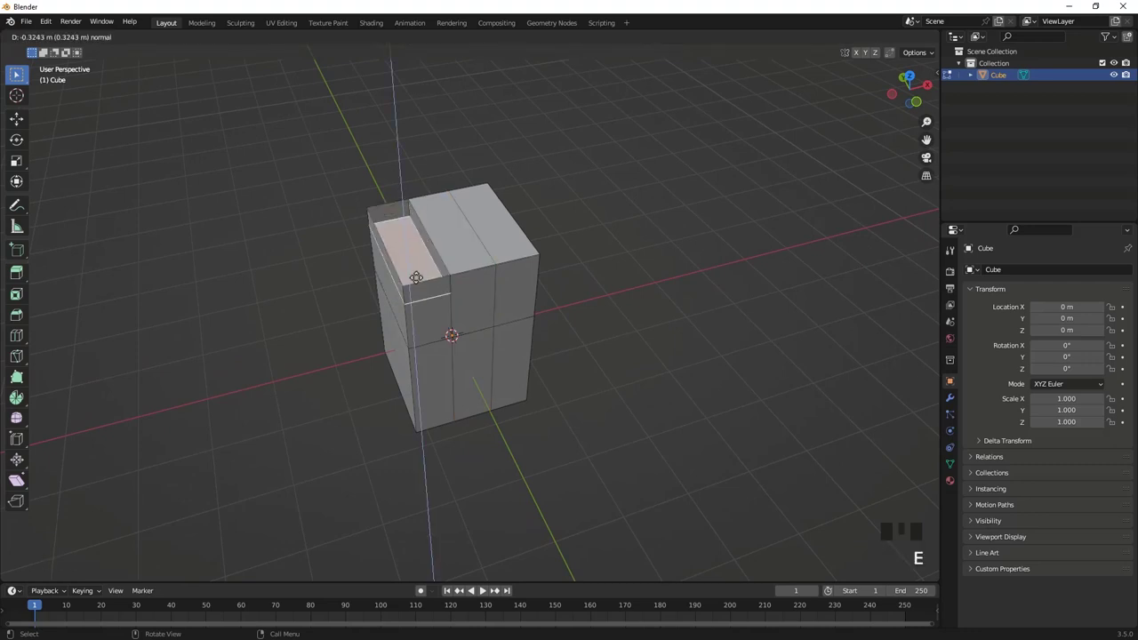
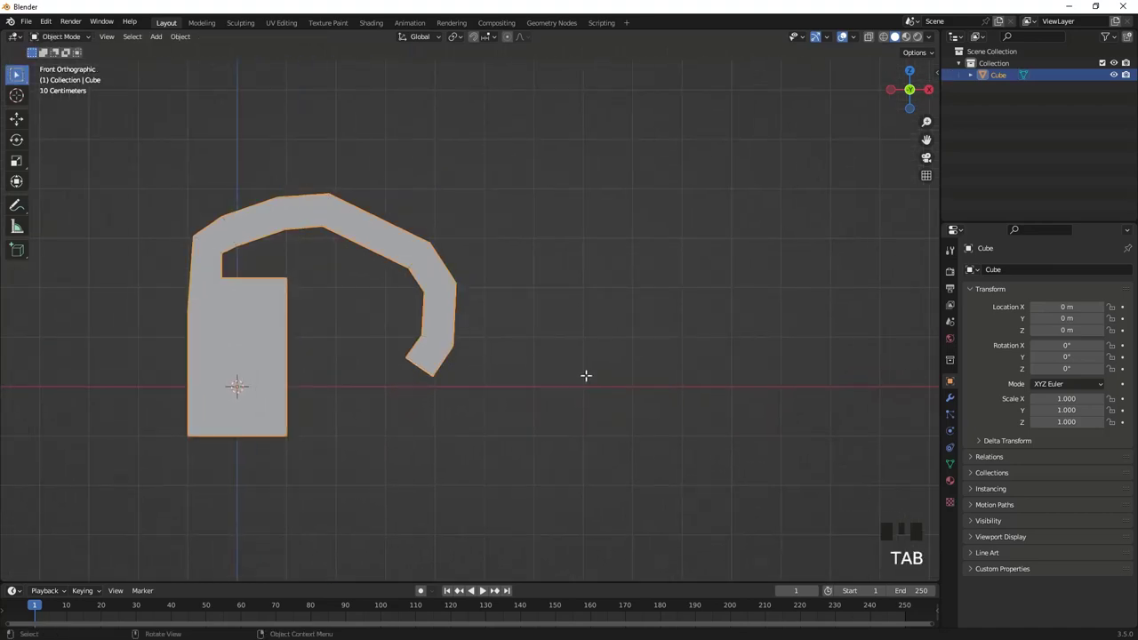
Step: Add a UV sphere and move it aside from the hook along X to 7.0016 m
key("shift+a")
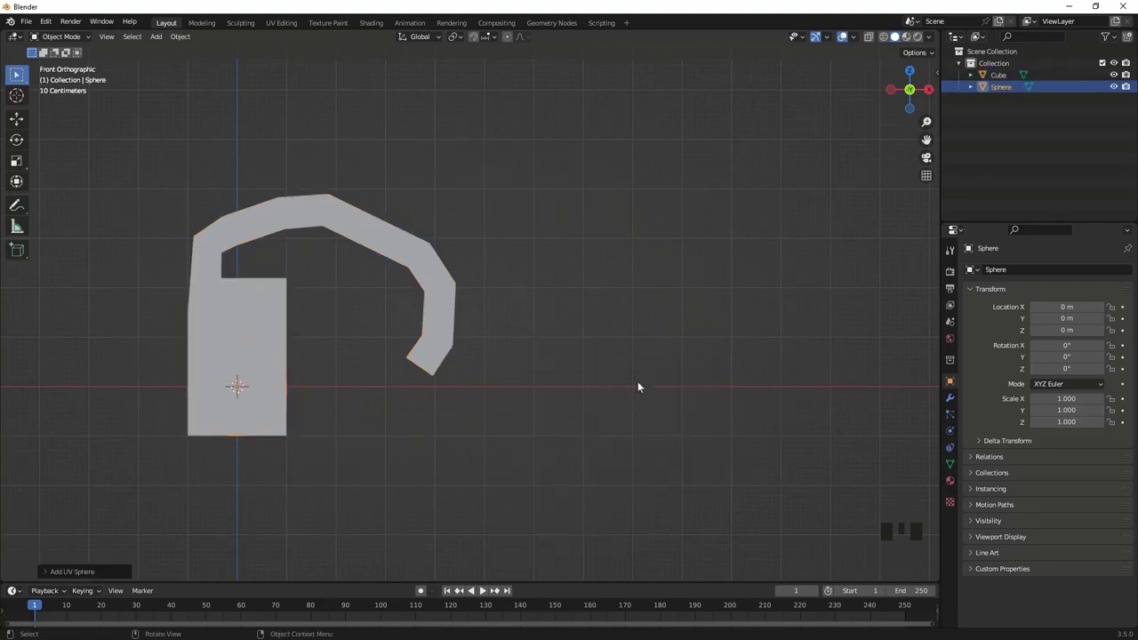
key("g")
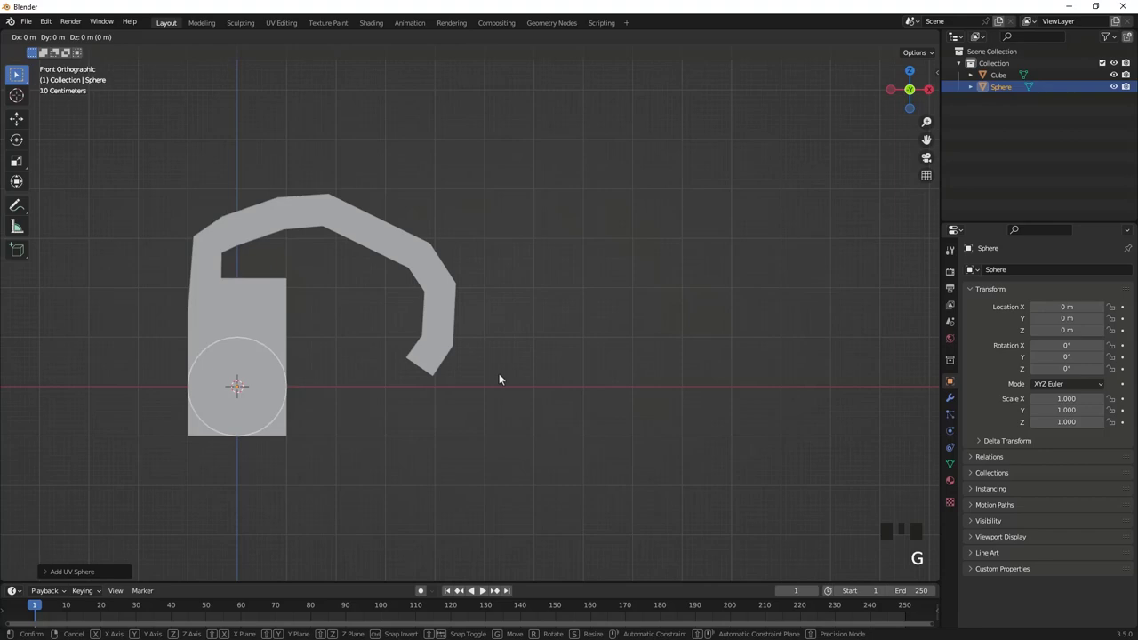
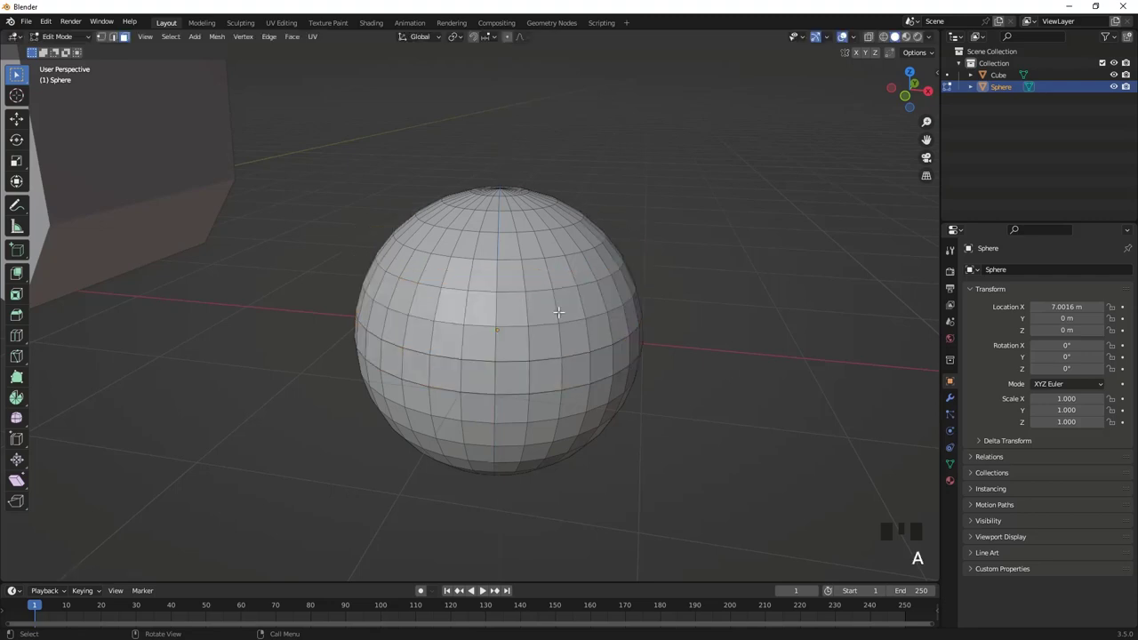
Step: Extrude a toothed band of fins around the sphere, then add a new cube beside it
key("m")
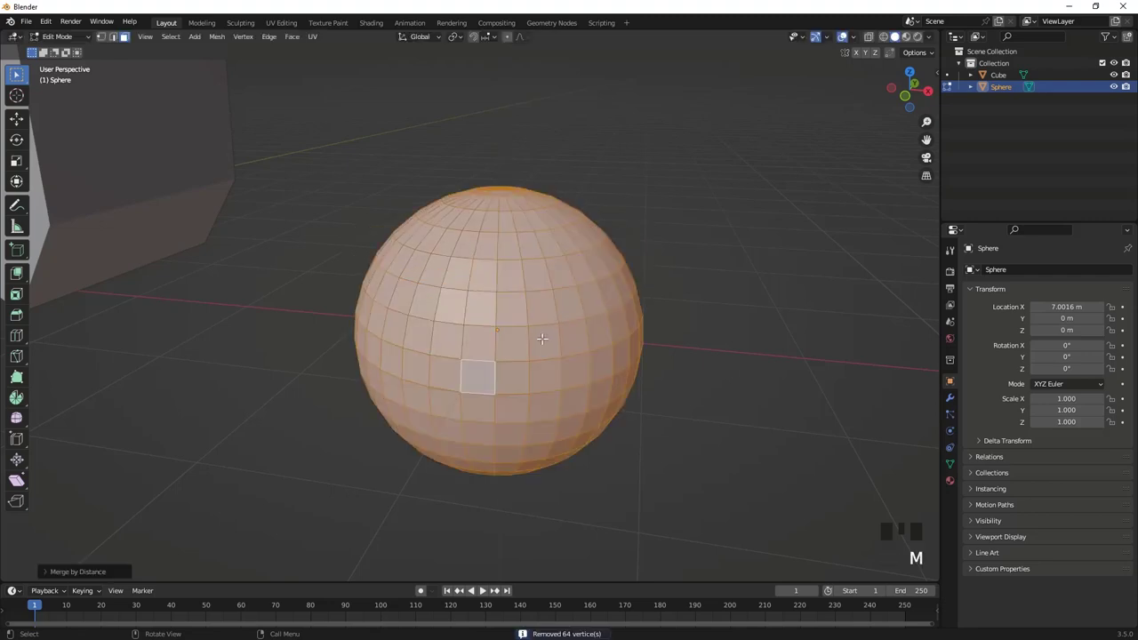
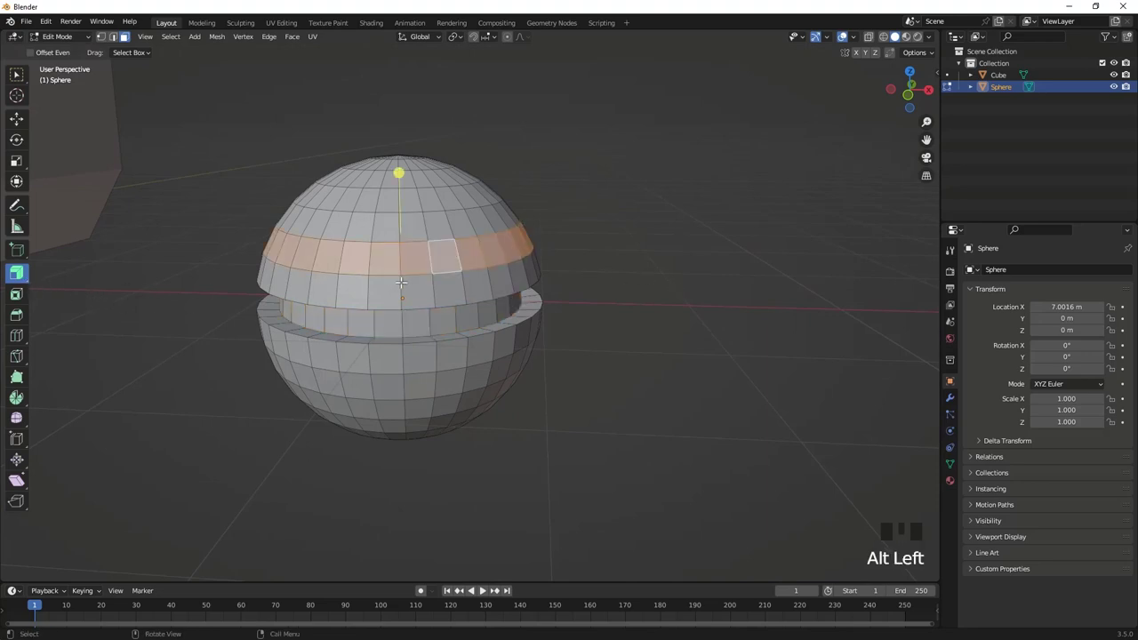
key("alt+e")
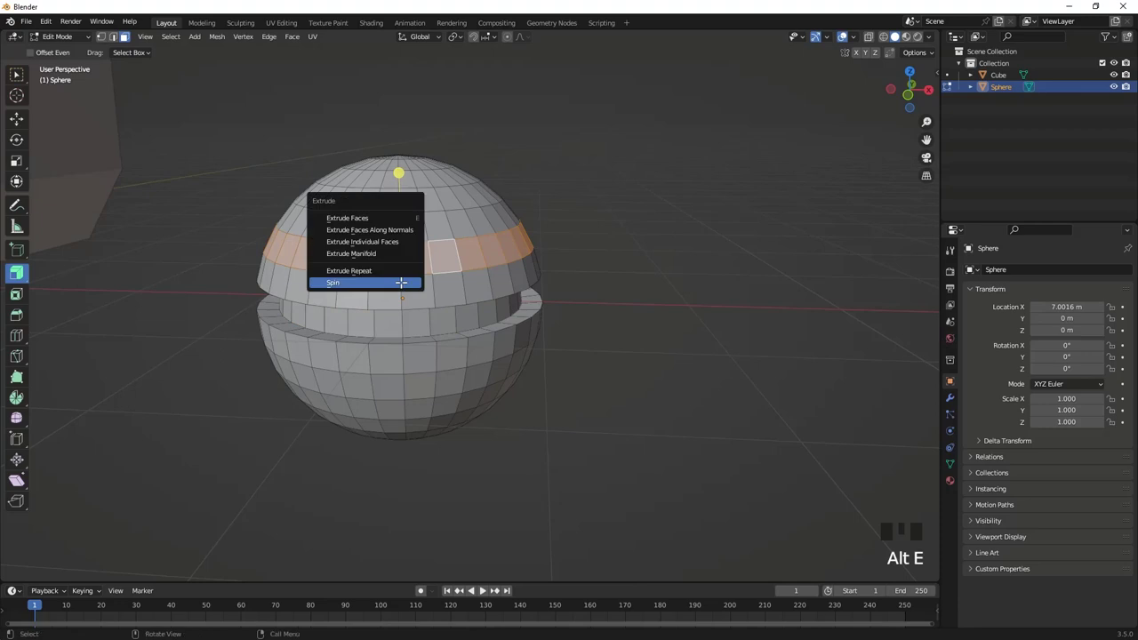
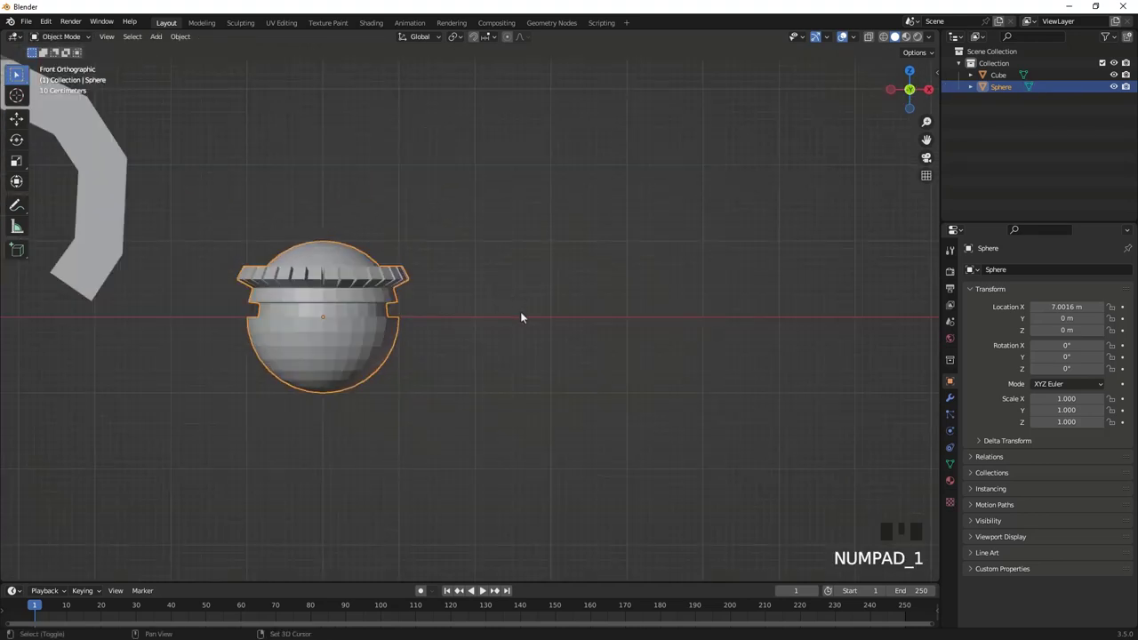
right_click(525, 321)
key("shift+a")
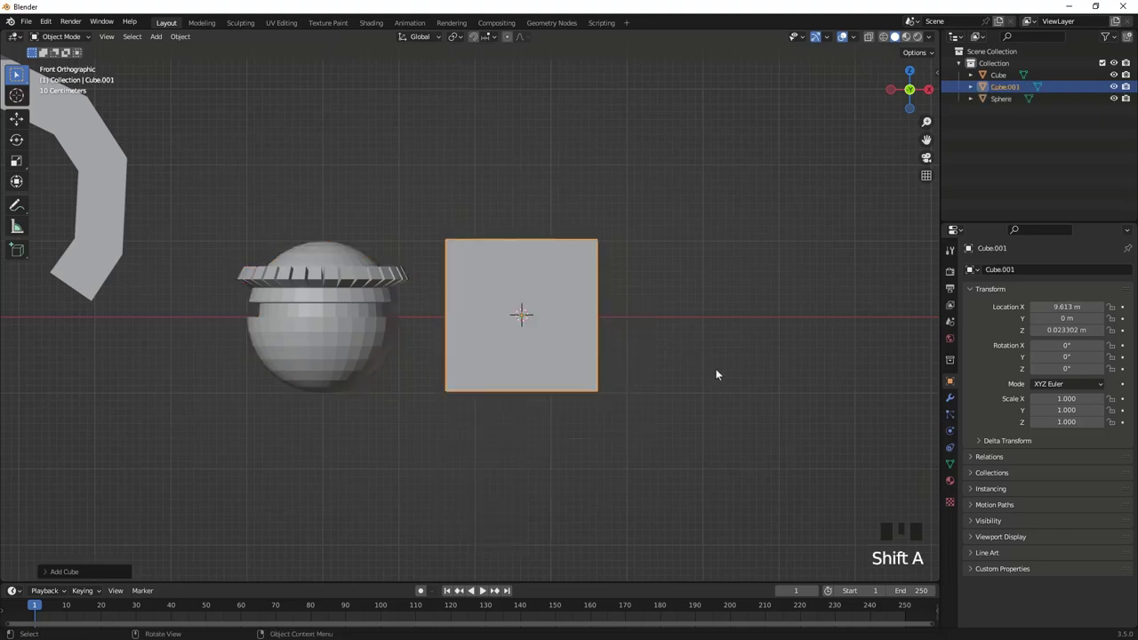
Step: Apply the cube's scale to 1.000 and enter face-select mesh editing, viewed from the front
key("s")
key("ctrl+a")
left_click_drag(569, 292, 512, 288)
scroll("up", 3)
left_click_drag(485, 267, 530, 293)
key("Tab")
left_click_drag(22, 275, 82, 309)
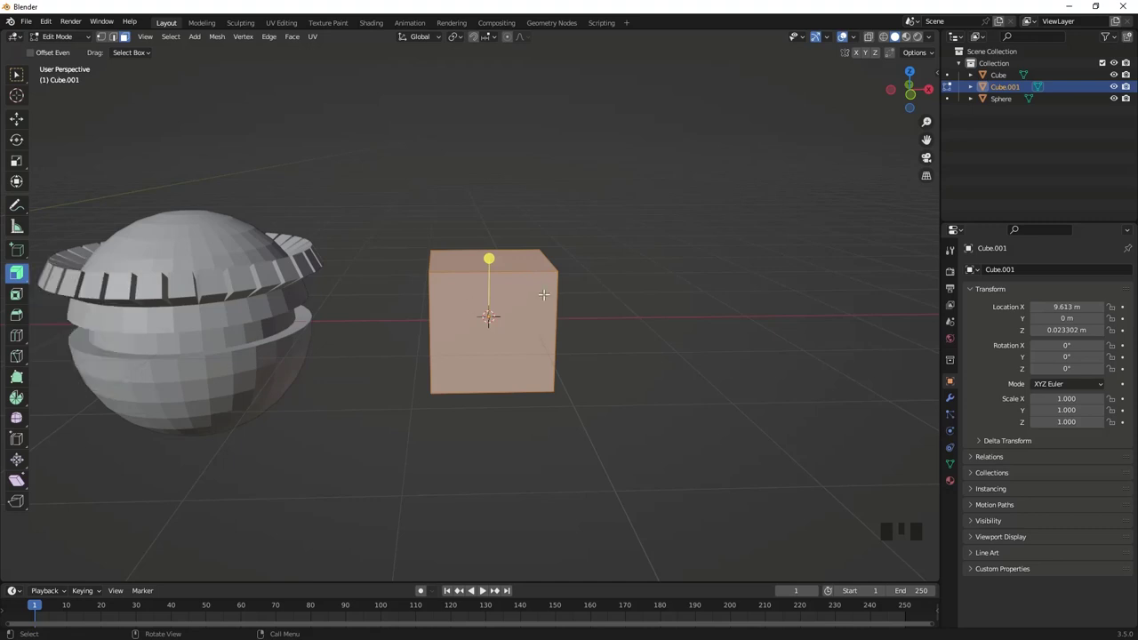
key("KP_1")
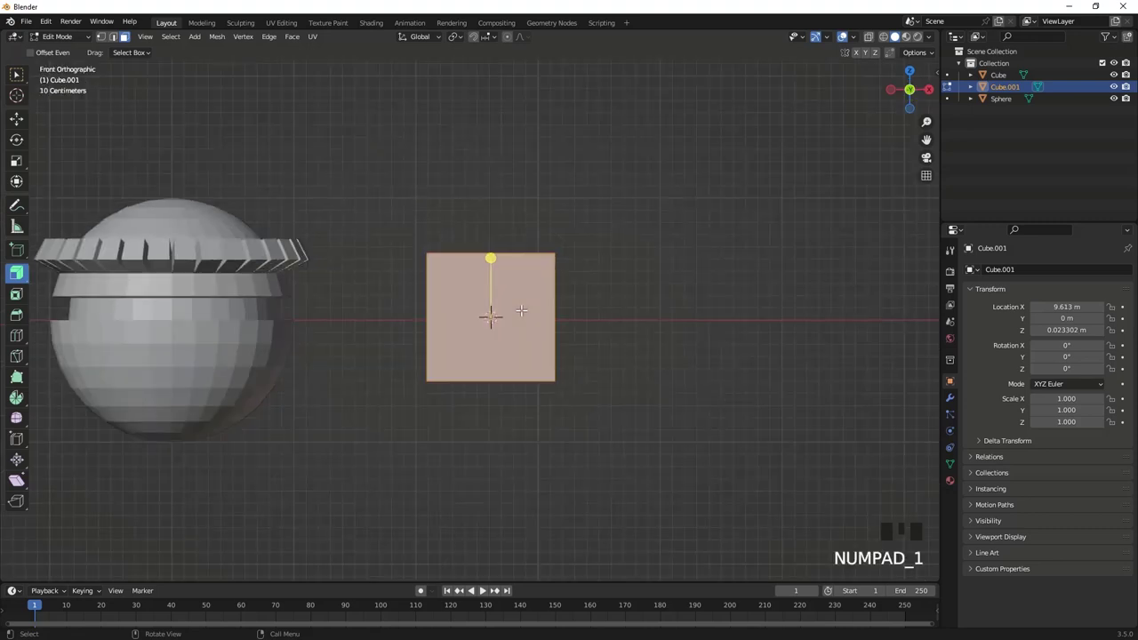
Step: Extrude the cube's top face upward into a taller two-segment box
key("alt+e")
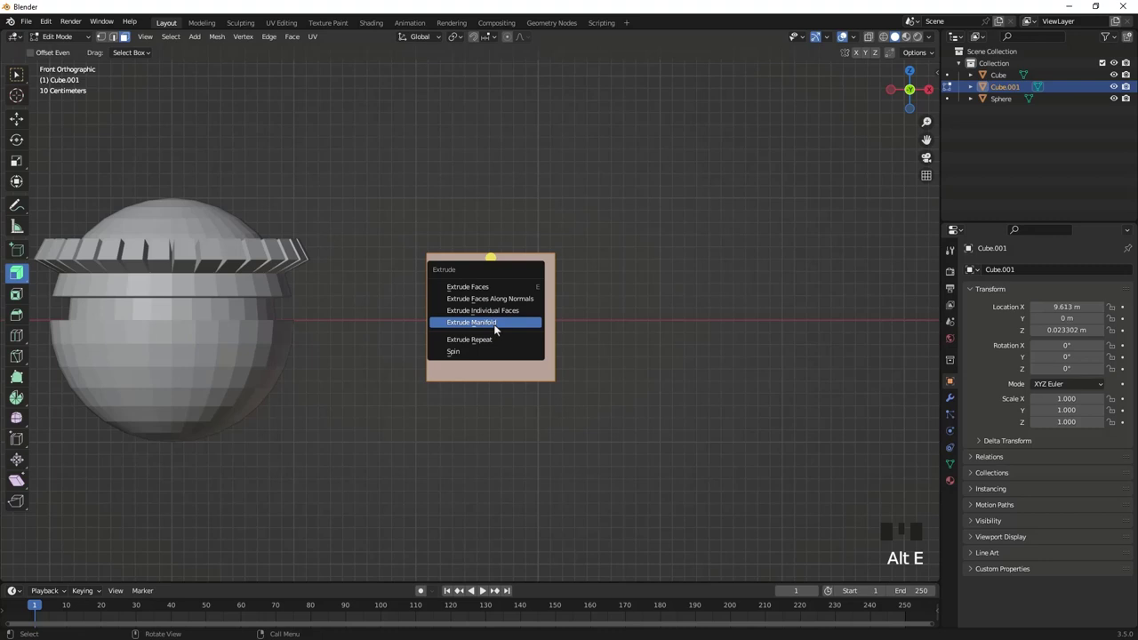
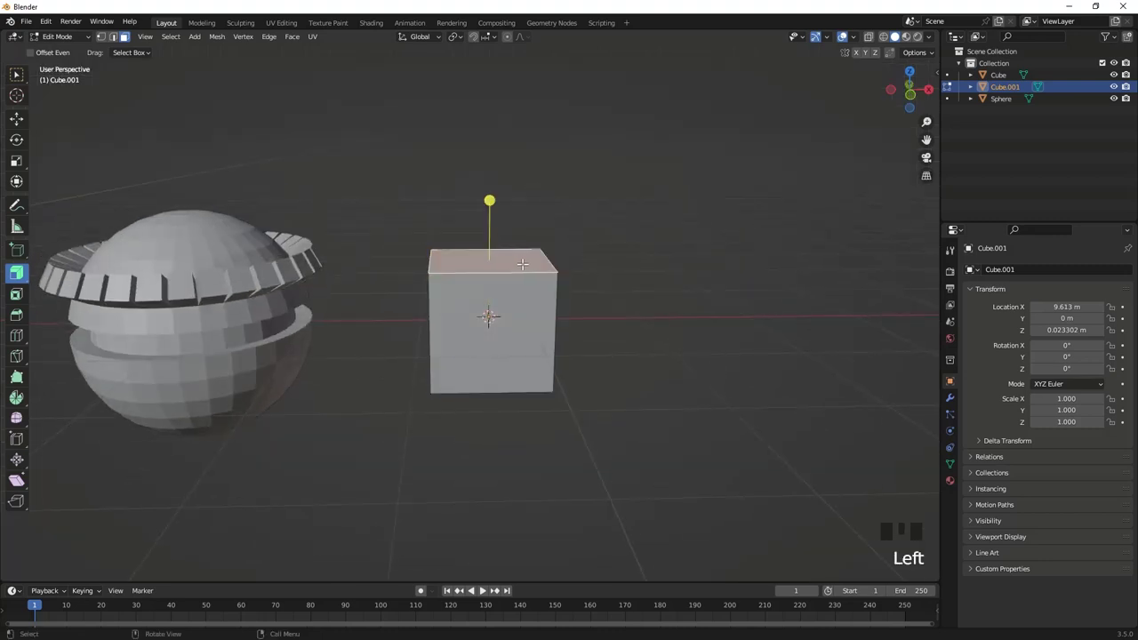
key("e")
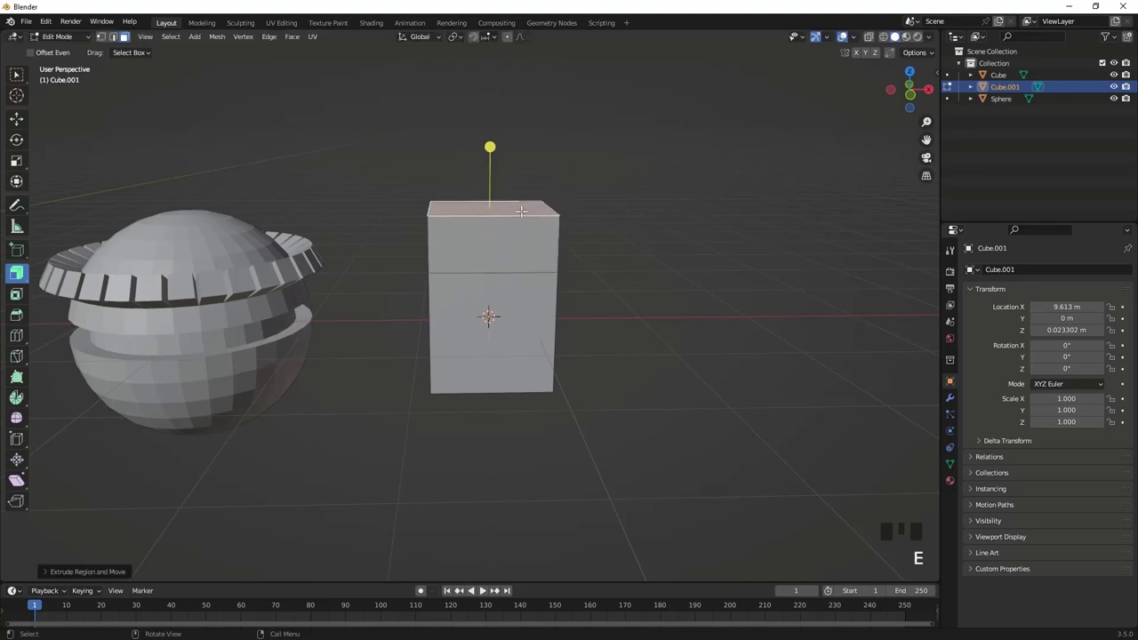
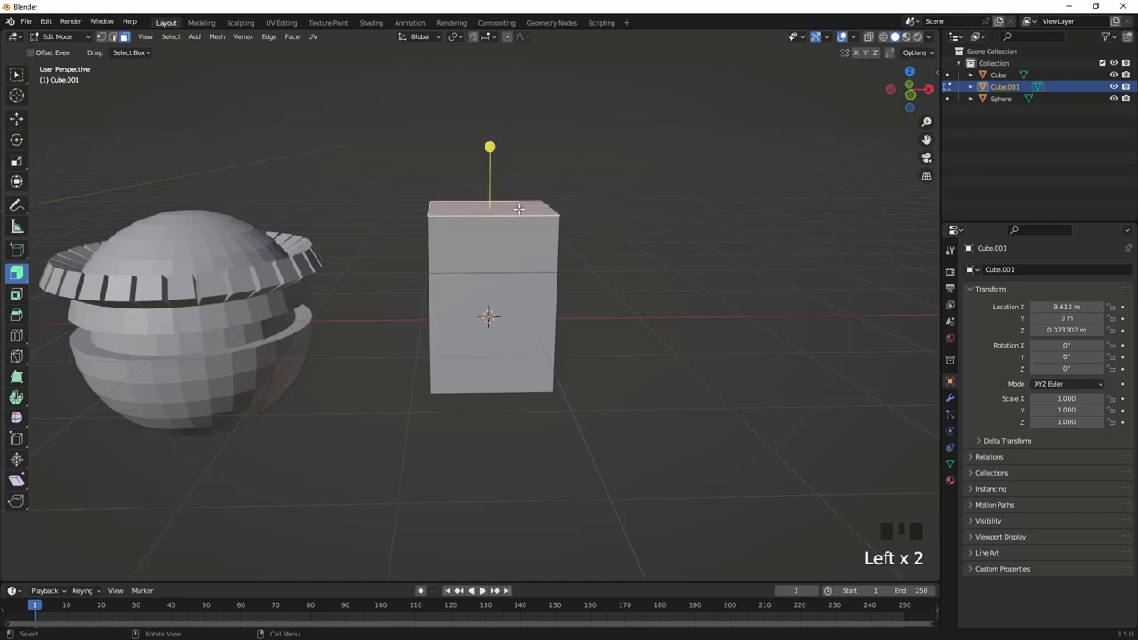
Step: Repeat-extrude the box upward with Steps set to 3, forming a segmented column
key("alt+e")
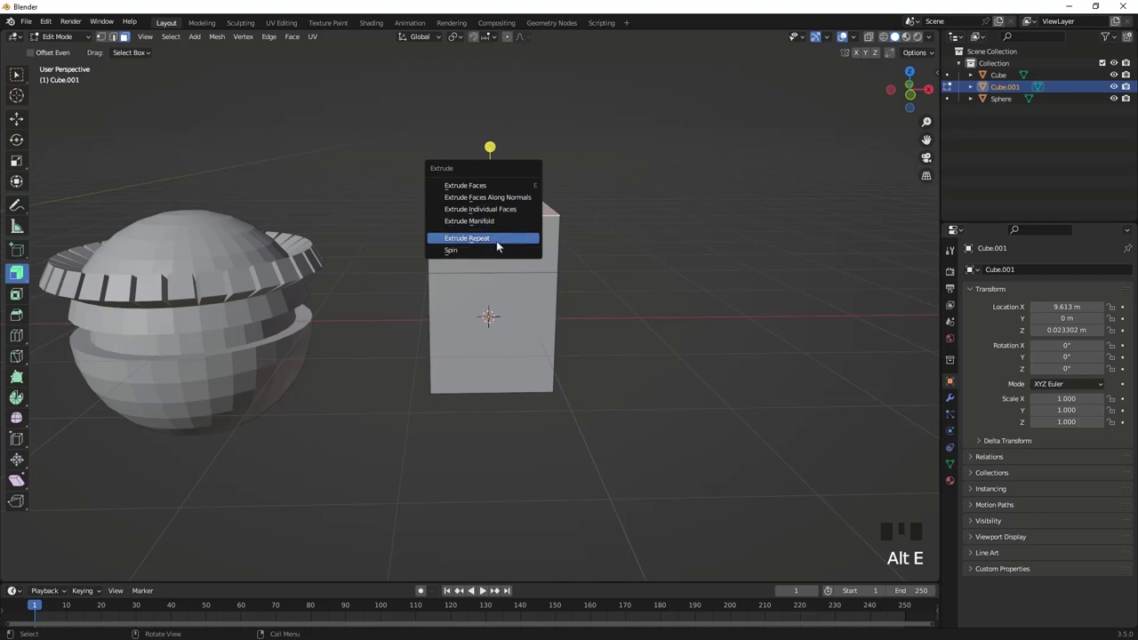
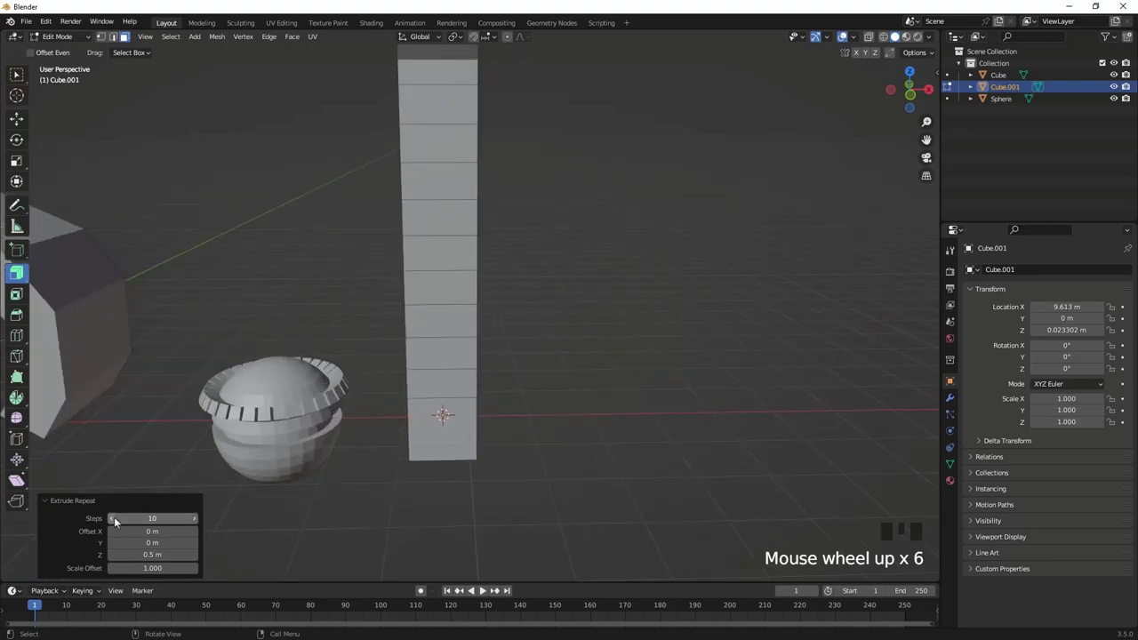
left_click_drag(117, 522, 403, 474)
left_click_drag(518, 372, 487, 375)
scroll("up", 3)
scroll("down", 3)
left_click_drag(535, 374, 419, 383)
Step: Add a 32-vertex circle at the column's base and return to Object Mode
key("KP_1")
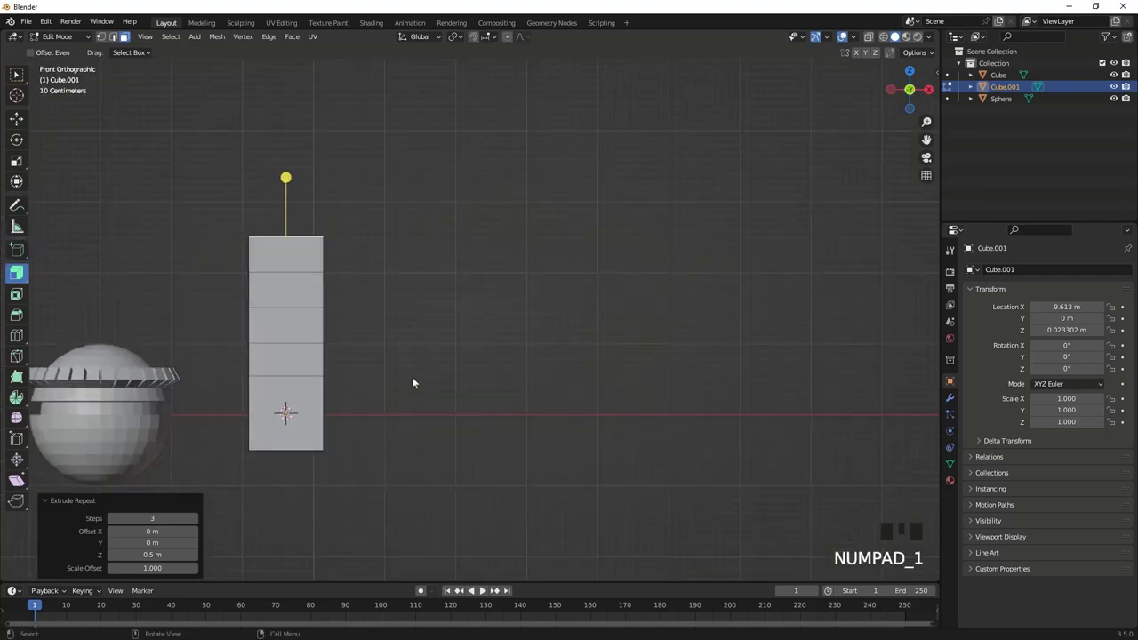
key("shift+a")
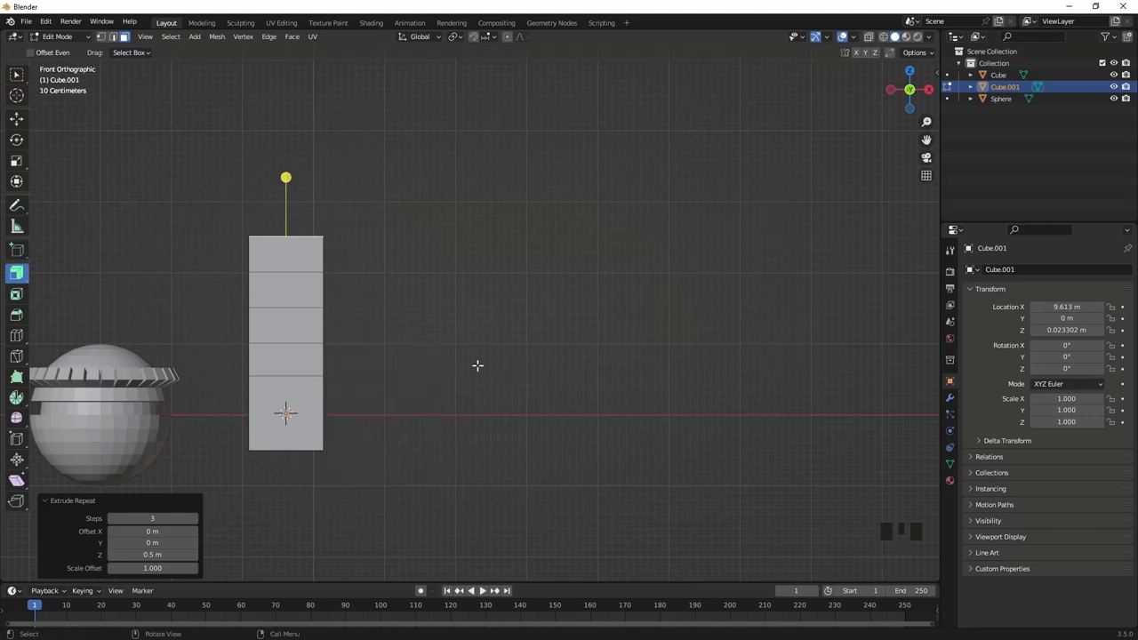
key("Tab")
Step: Add a circle mesh, stand it upright on X by 90° and slide it right of the column
key("shift+a")
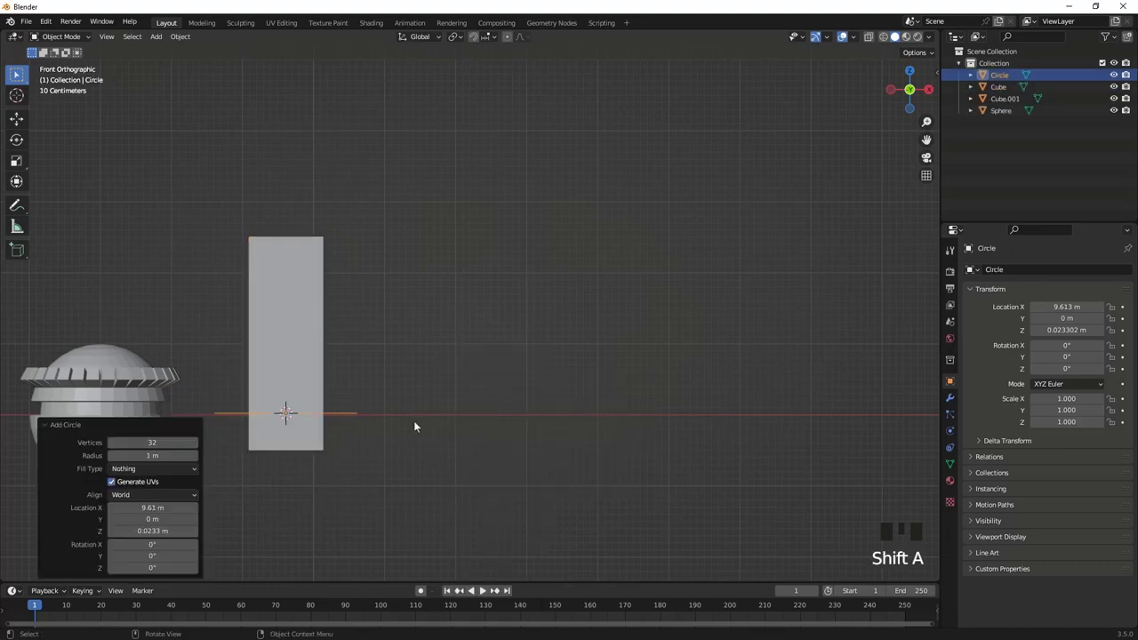
left_click_drag(136, 502, 382, 460)
key("g")
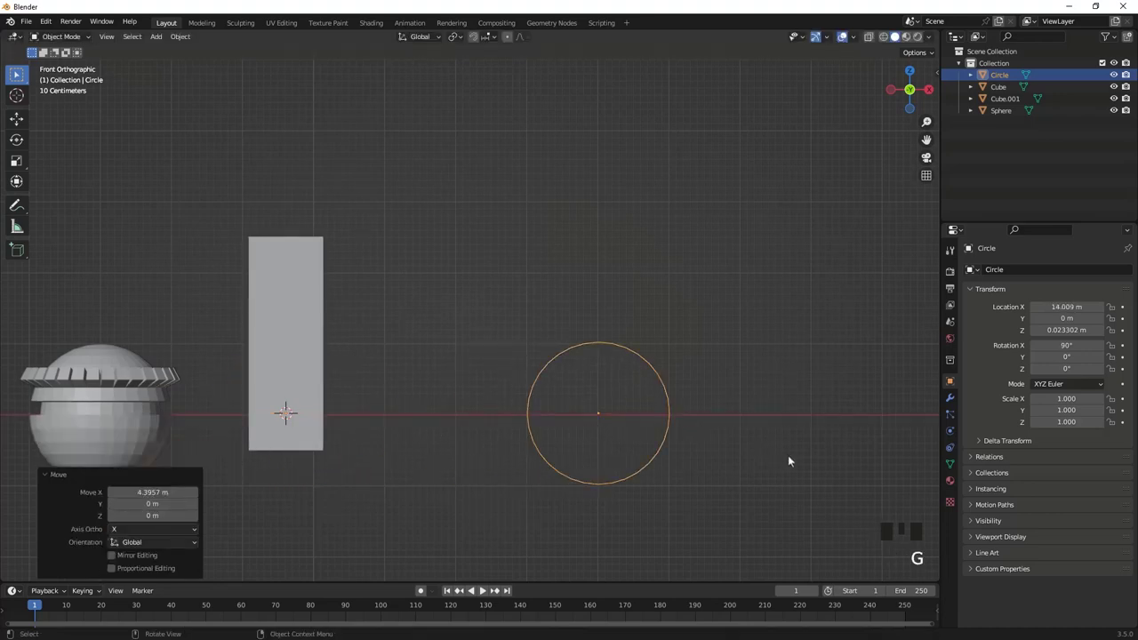
key("Tab")
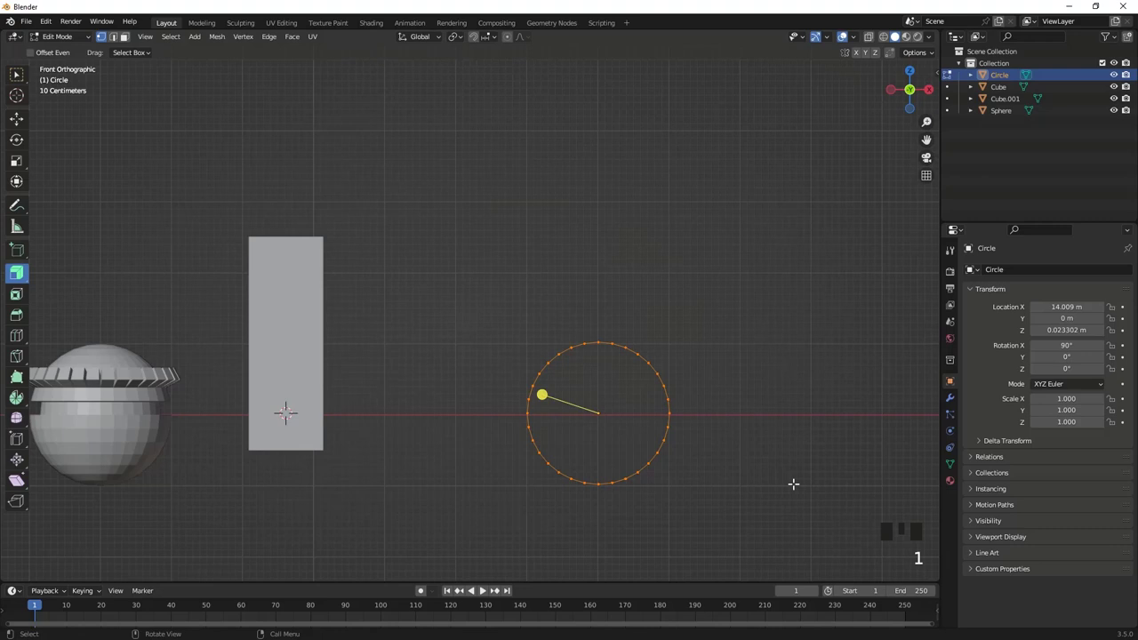
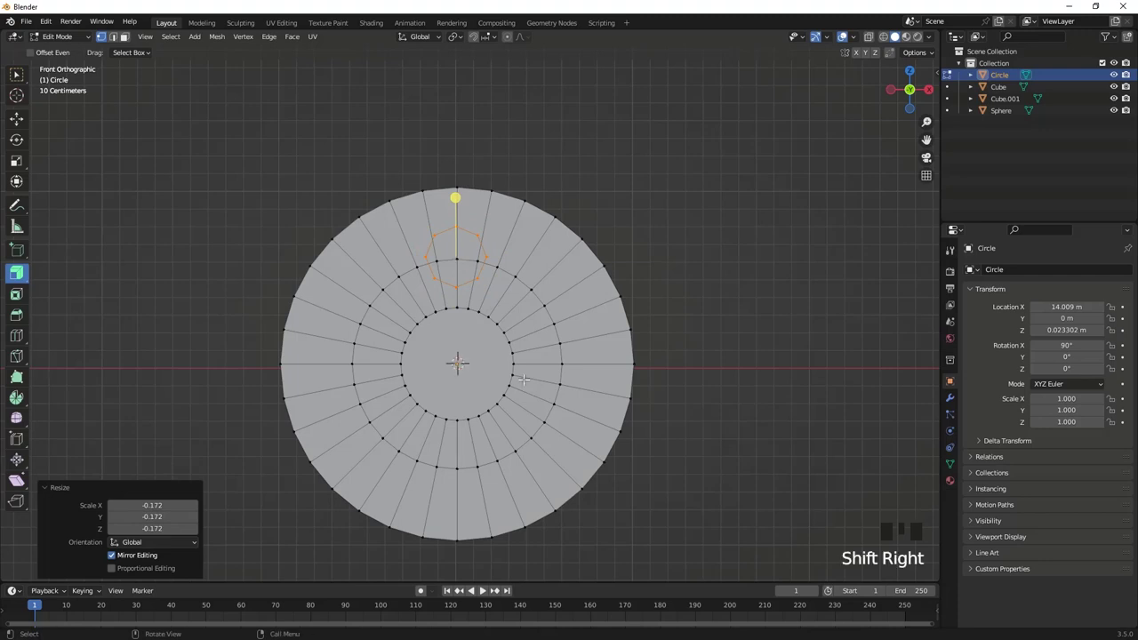
Step: Extrude and scale rings inward to form the disc's concentric faces and octagon
scroll("up", 3)
scroll("up", 3)
key("e")
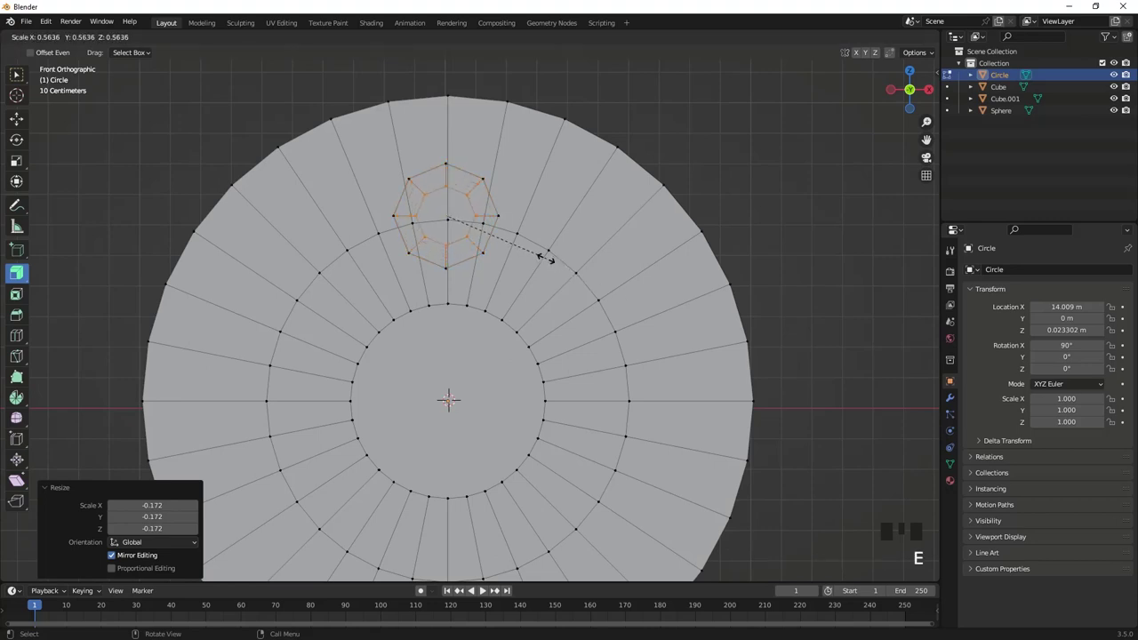
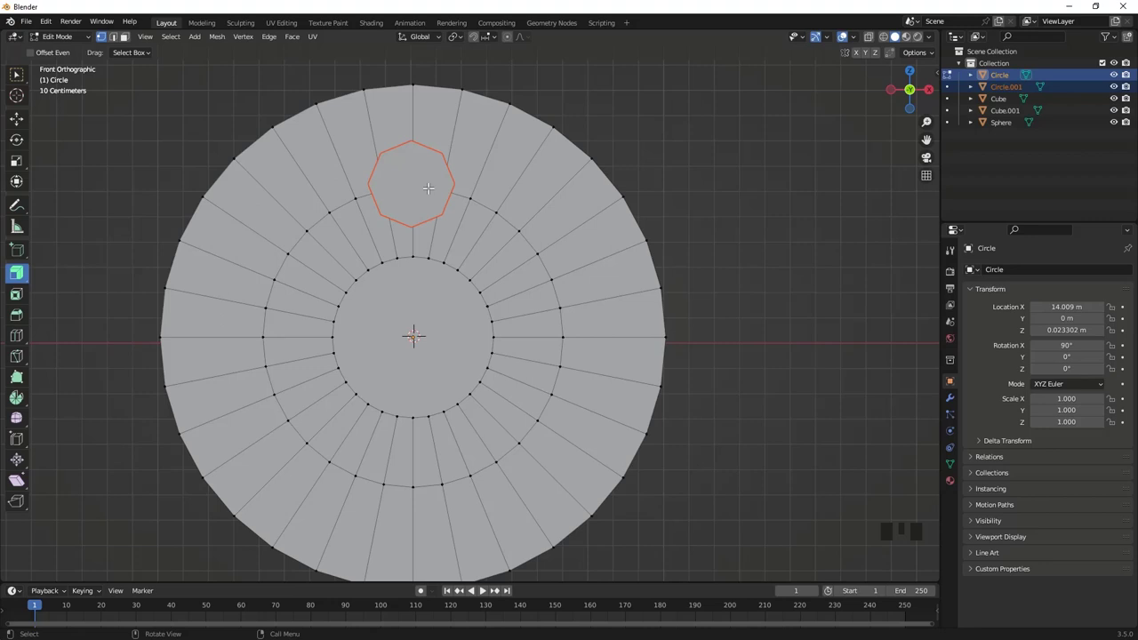
Step: Switch to editing the separated octagon Circle.001 and select all its geometry
key("Tab")
key("Tab")
left_click(423, 189)
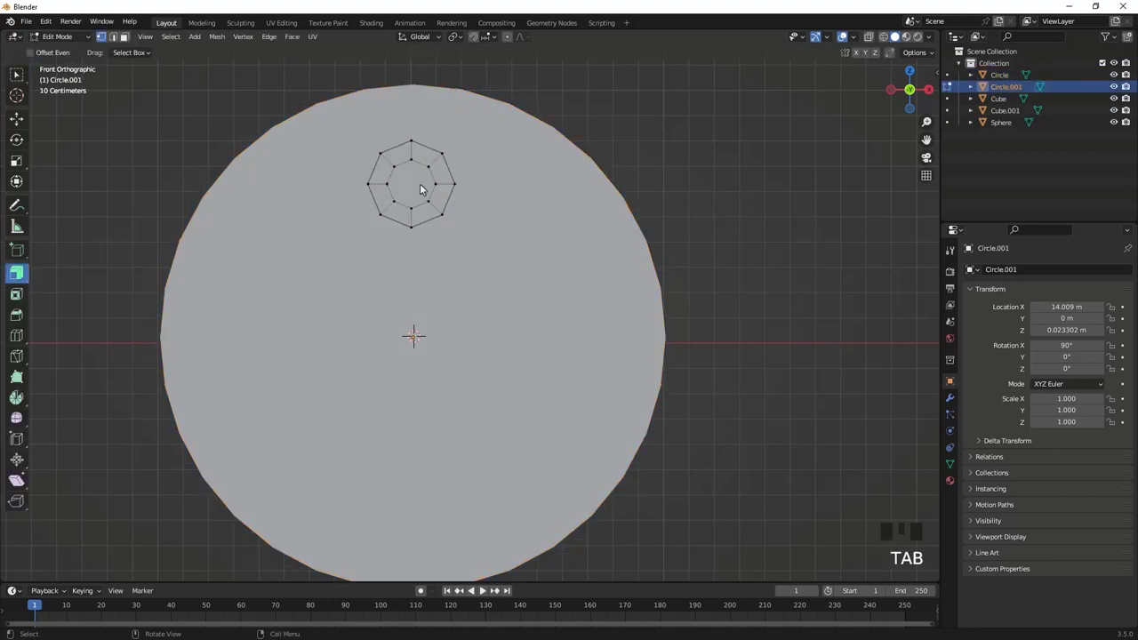
key("a")
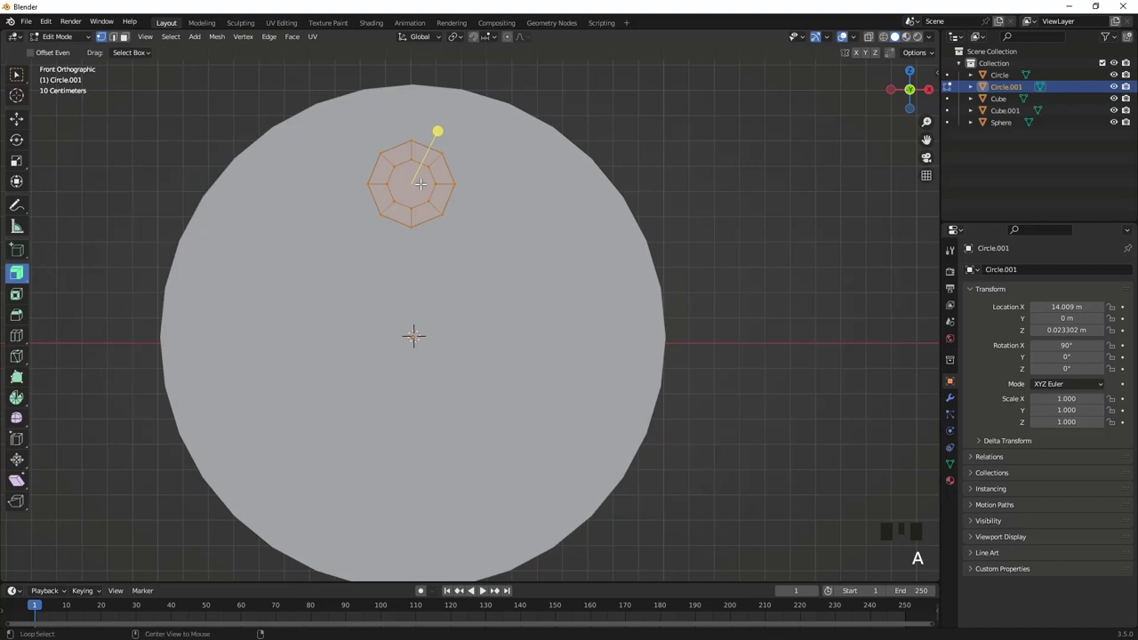
Step: Spin the octagon around the disc centre with Steps set to 5 bolts
key("alt+e")
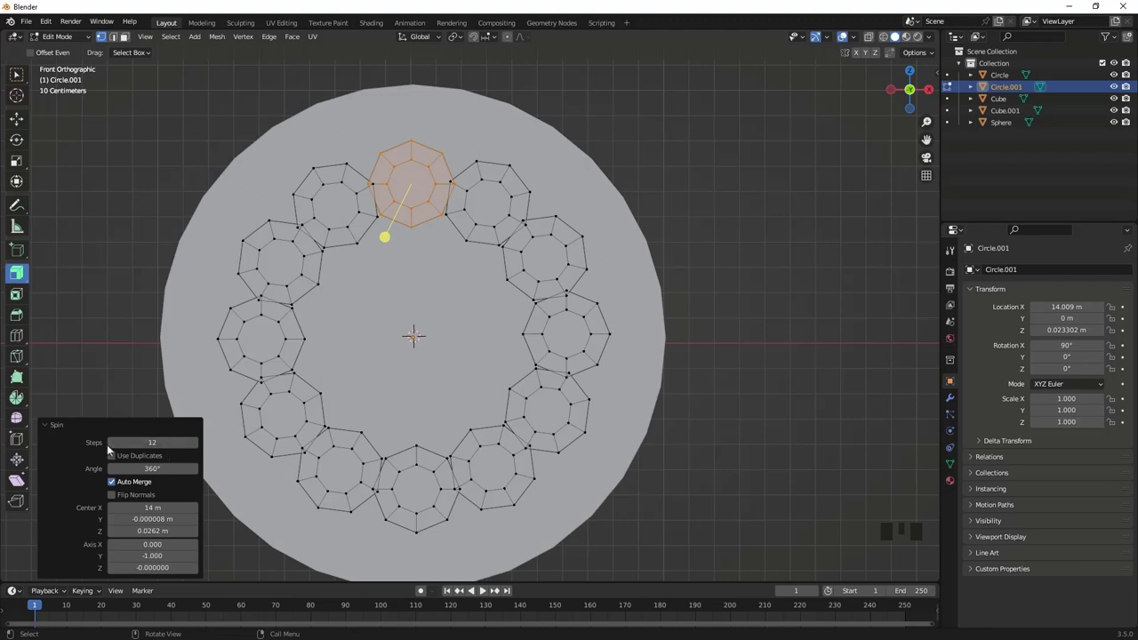
double_click(114, 449)
left_click_drag(118, 445, 189, 516)
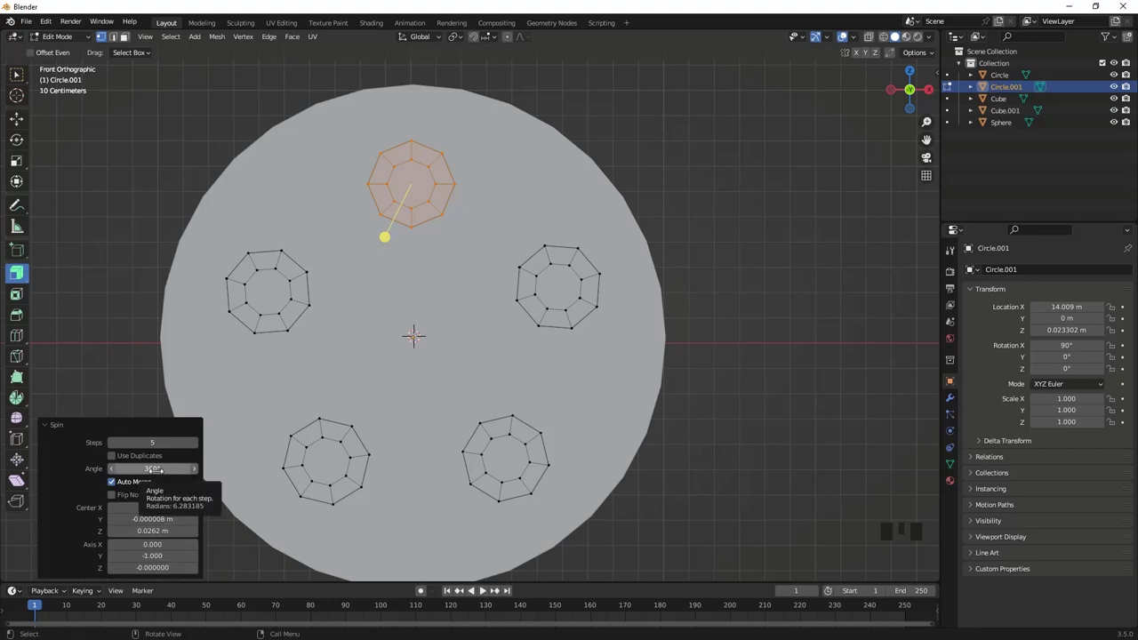
scroll("down", 3)
Step: Orbit the view and return to Object Mode to see the five-bolt disc beside the tire
left_click_drag(433, 272, 517, 296)
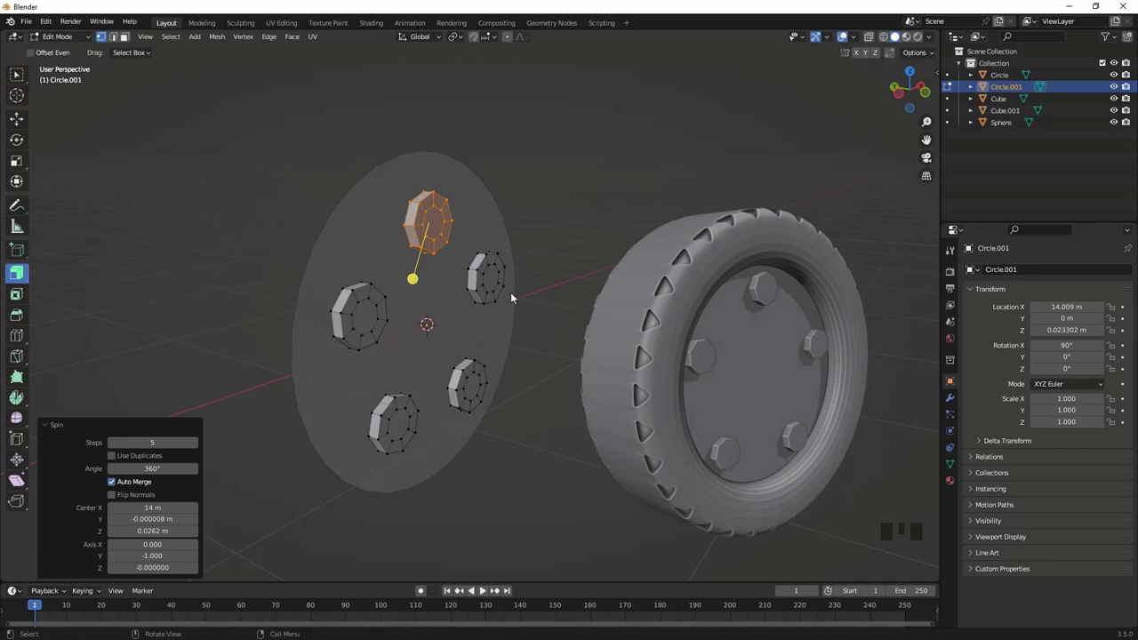
key("Tab")
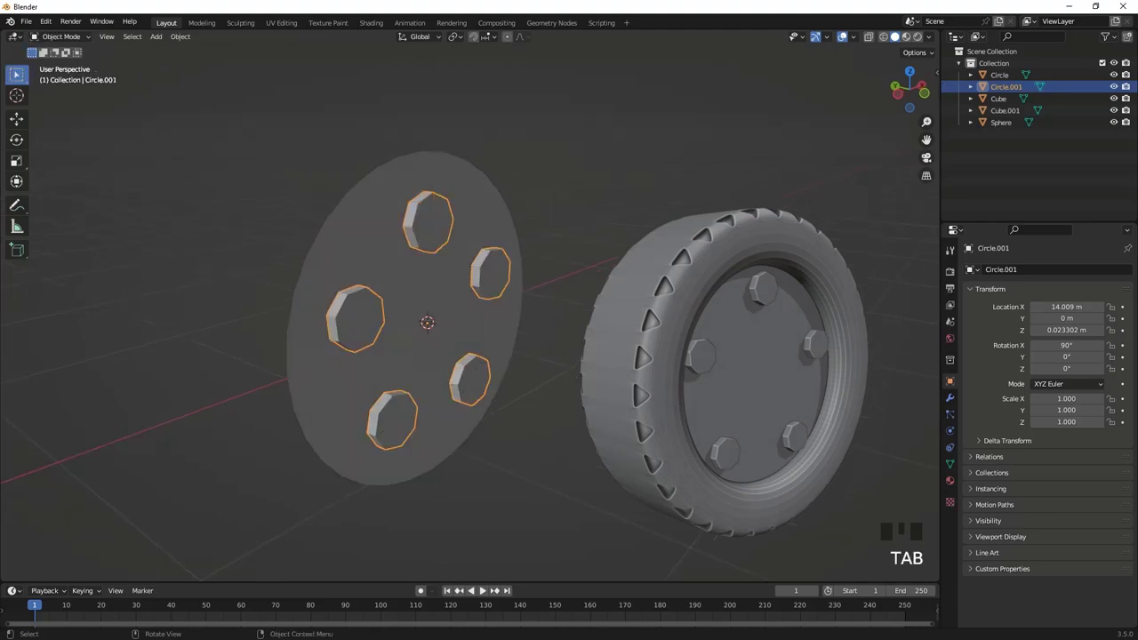